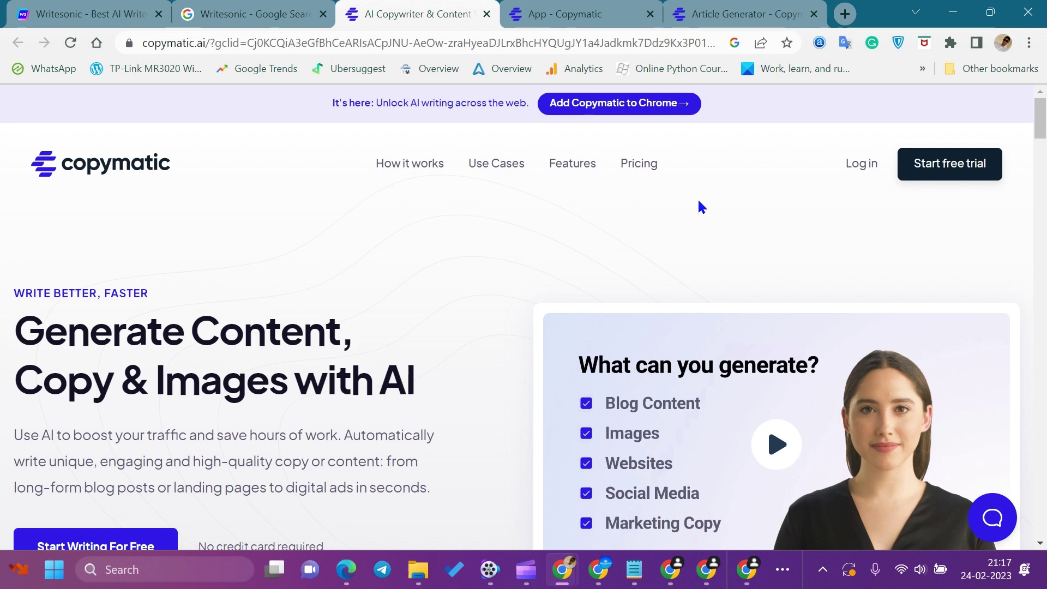
- Scroll the homepage past the hero banner to the three 'How does it work?' steps
scroll("down", 3)
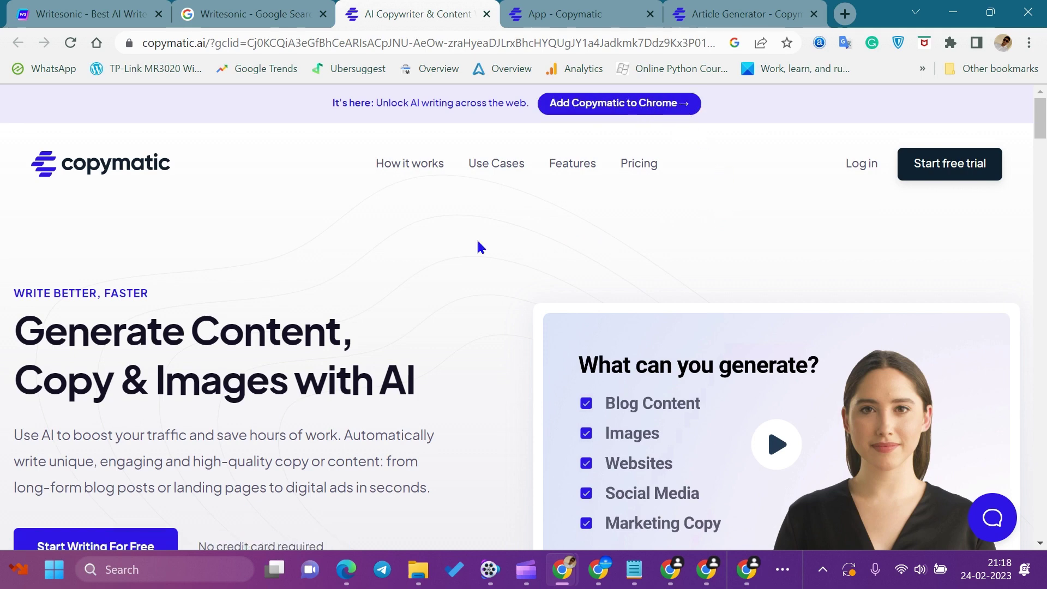
scroll("down", 3)
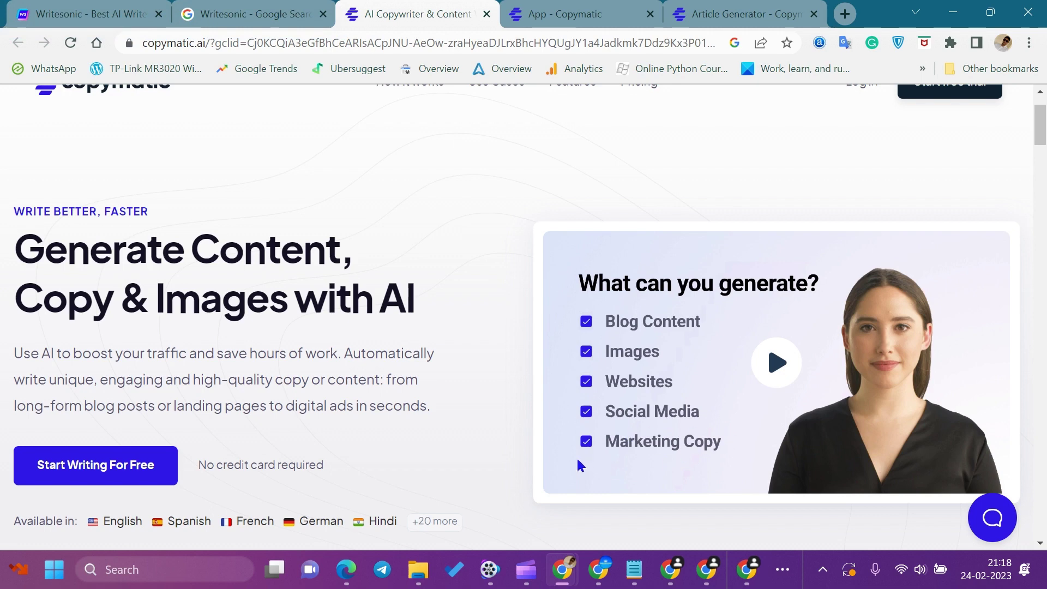
scroll("down", 3)
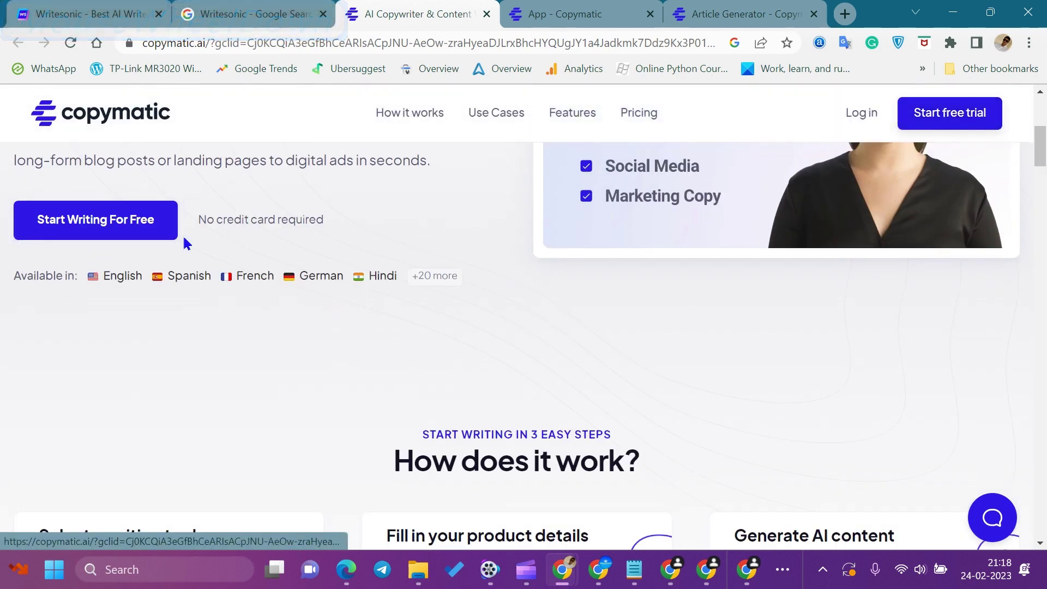
scroll("down", 3)
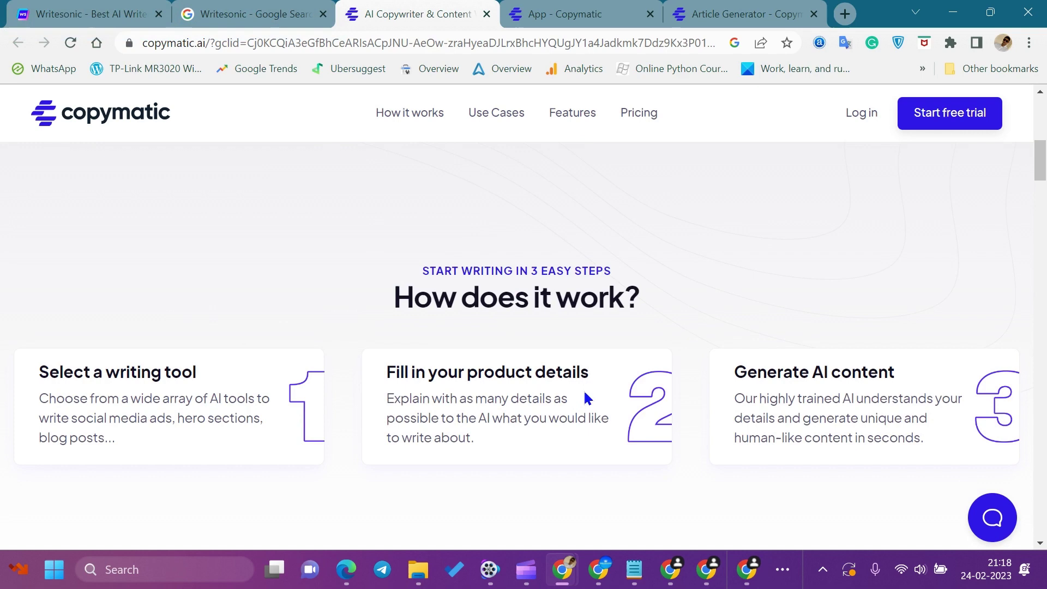
- Scroll past the Long-Form AI Content Writer block to 'What can you generate with Copymatic?'
scroll("down", 3)
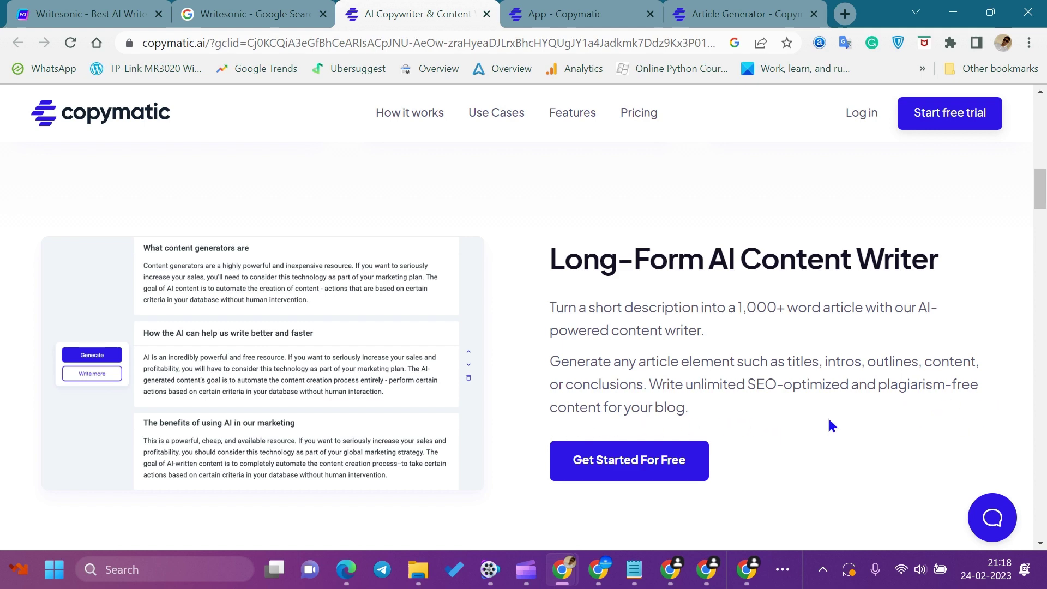
scroll("down", 3)
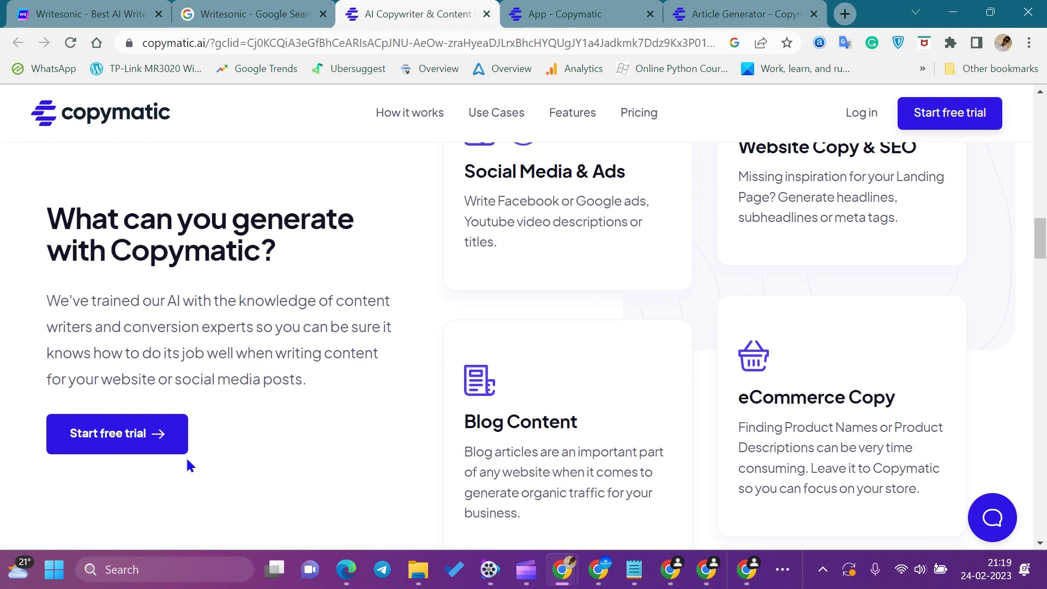
- Scroll through the Chrome extension and AI feature highlight sections
scroll("up", 3)
scroll("down", 3)
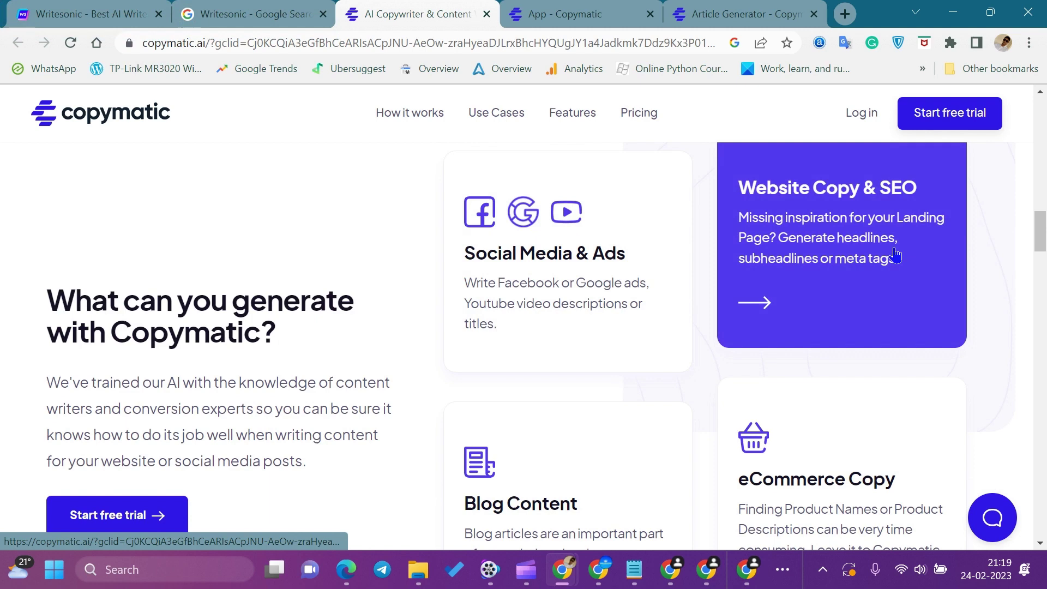
scroll("down", 3)
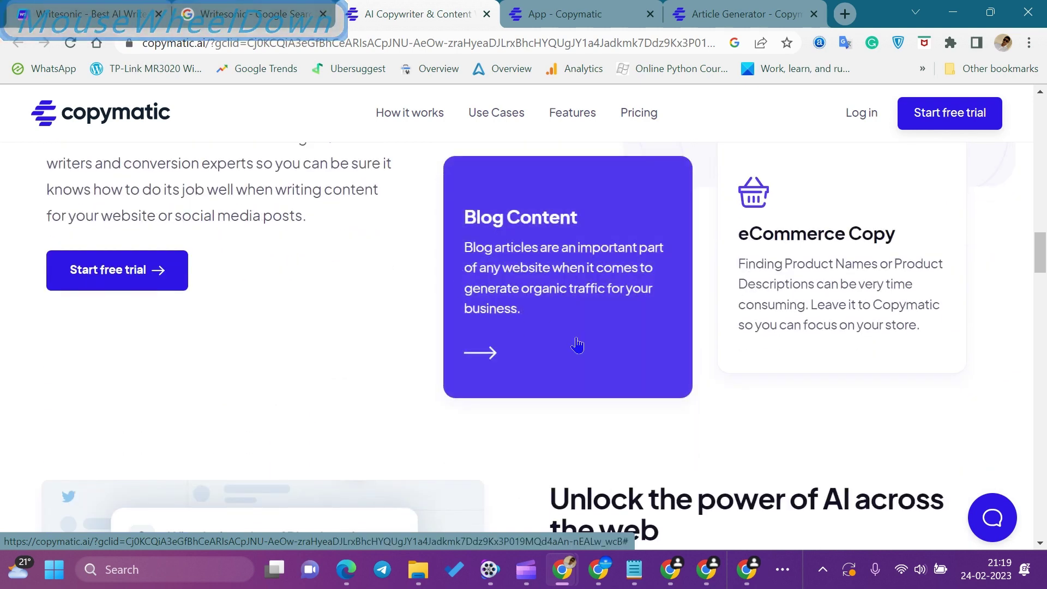
scroll("down", 3)
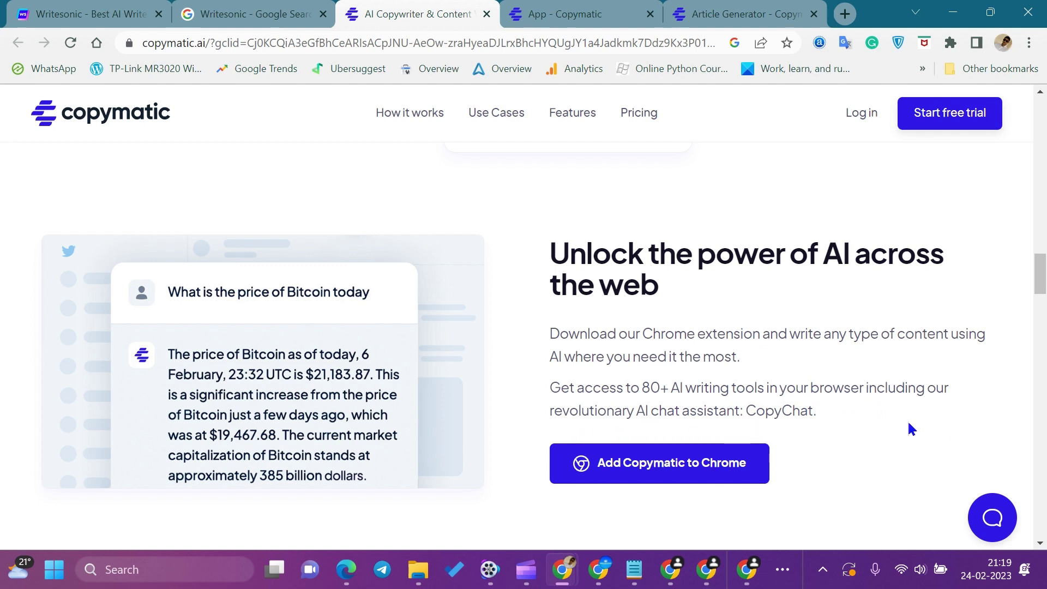
scroll("down", 3)
- Settle the view on the Pricing section with monthly/yearly plans and word-count slider
scroll("up", 3)
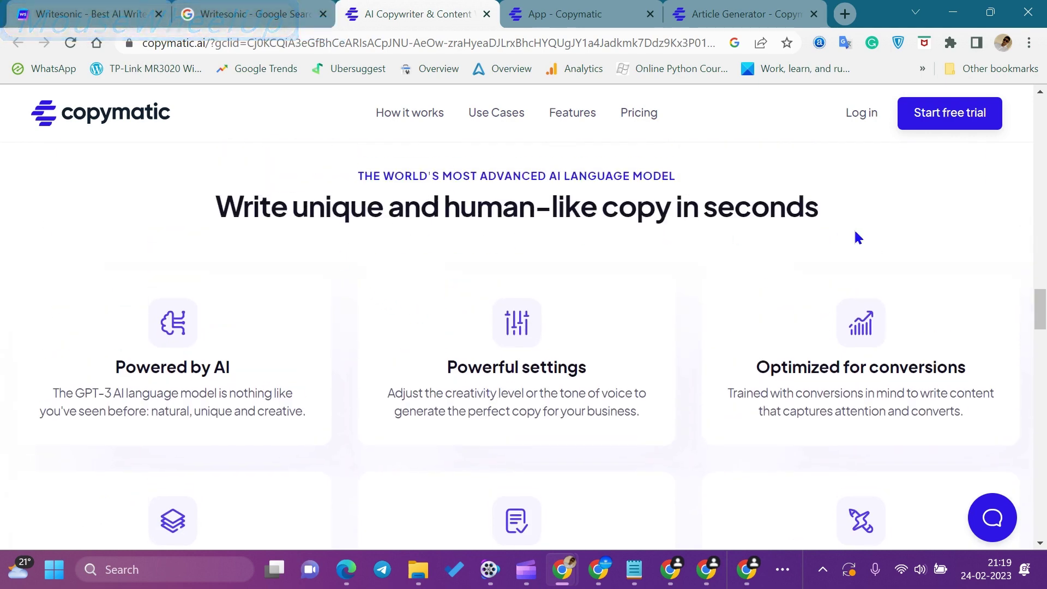
scroll("up", 3)
scroll("down", 3)
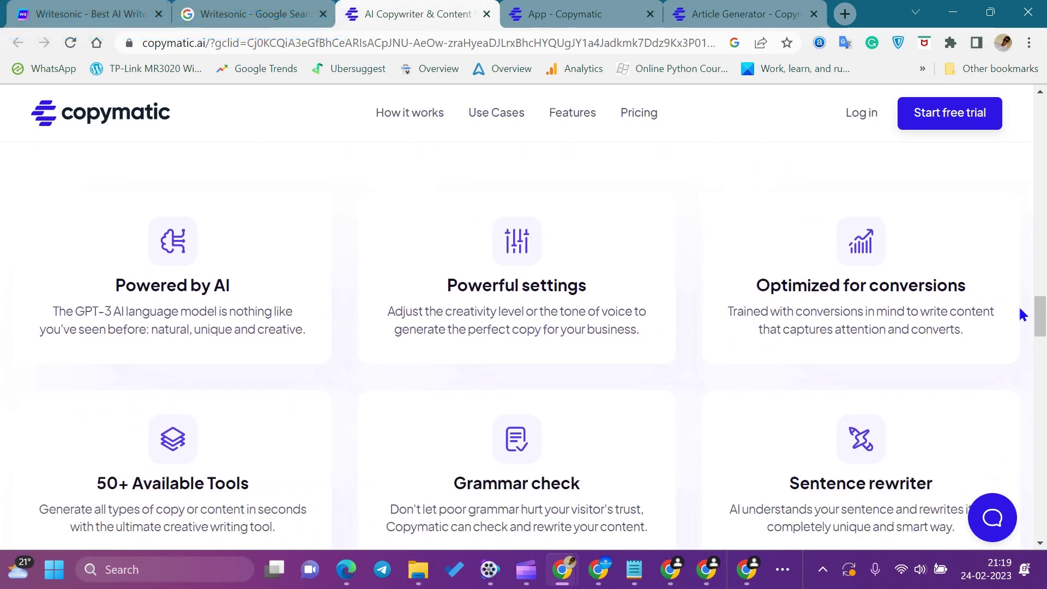
scroll("down", 3)
scroll("up", 3)
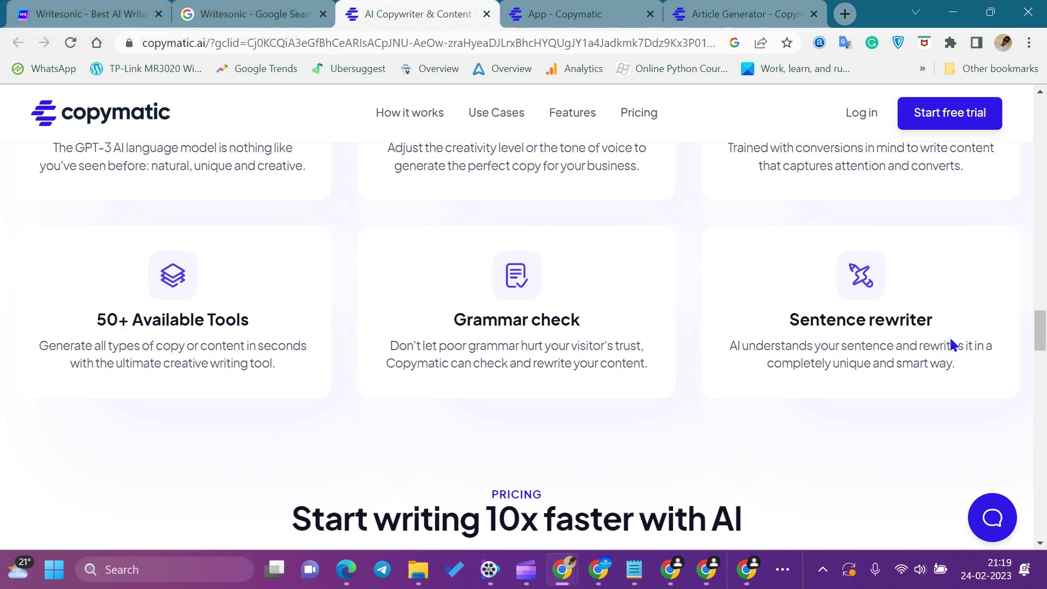
scroll("down", 3)
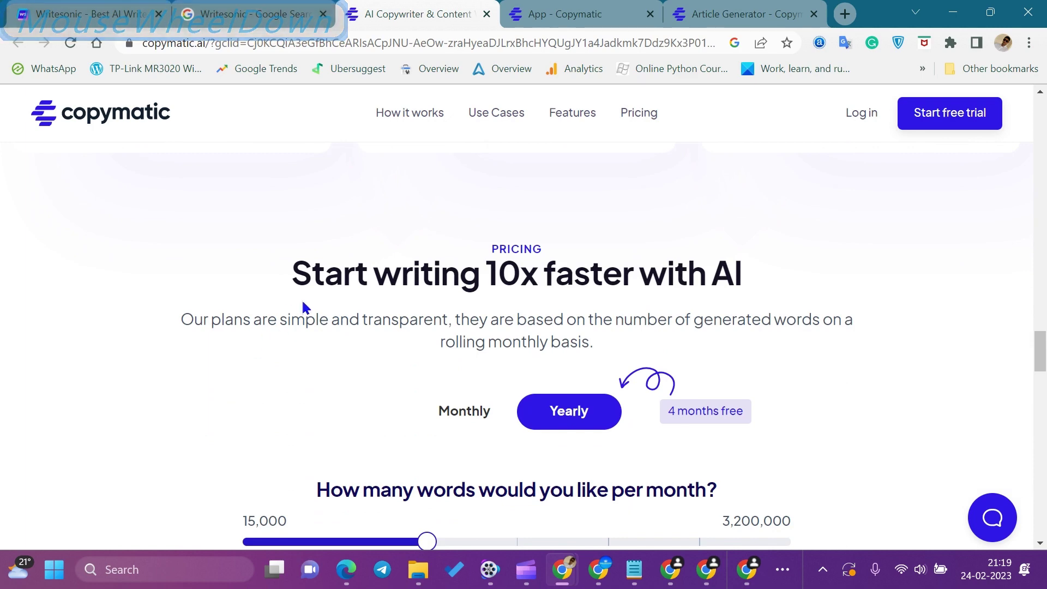
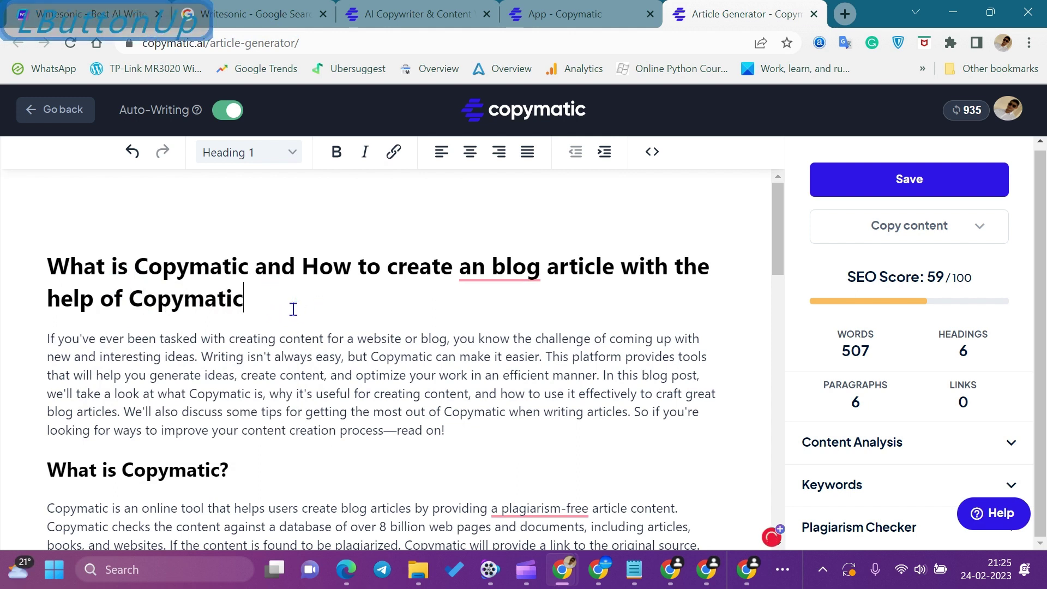
- End the article title with a question mark and correct its 'an blog' to 'a blog'
key("shift+?")
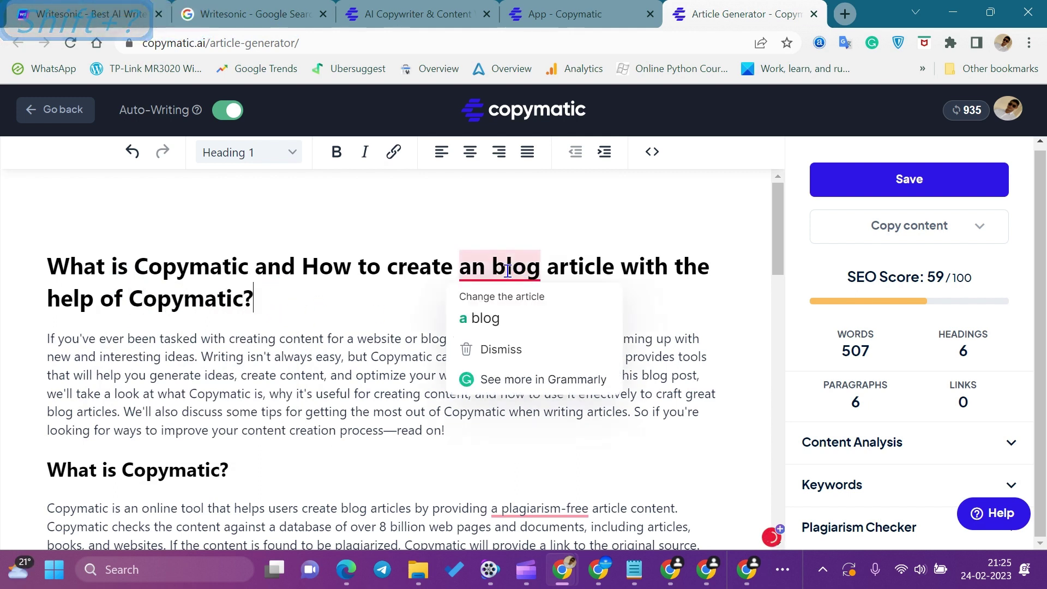
left_click(496, 329)
scroll("down", 3)
left_click(543, 342)
scroll("down", 3)
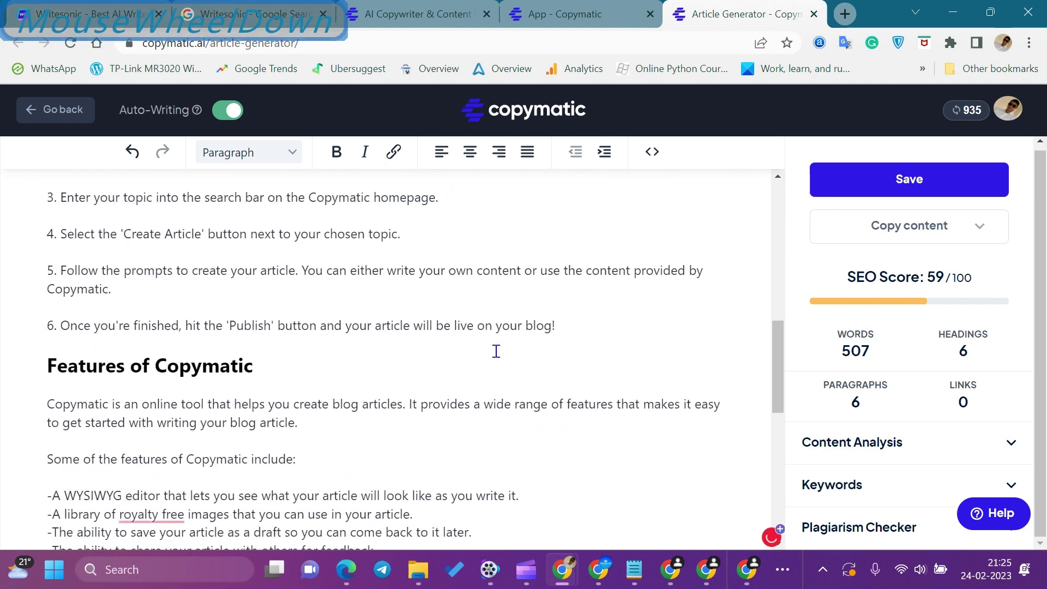
left_click(148, 395)
scroll("down", 3)
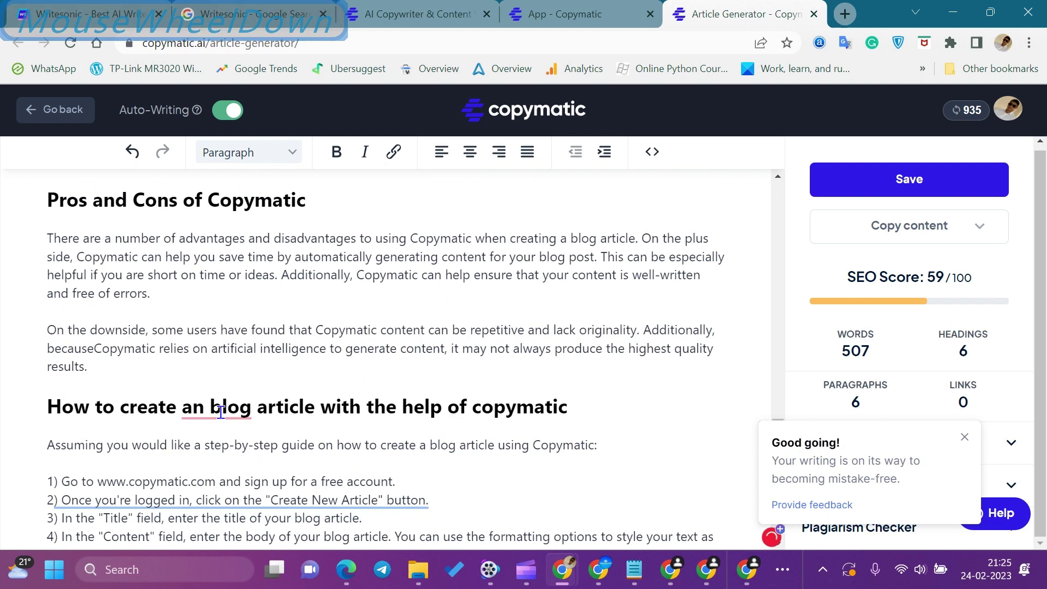
- Accept Grammarly's 'a blog' correction in the how-to subheading and review the remaining article
left_click(208, 468)
scroll("down", 3)
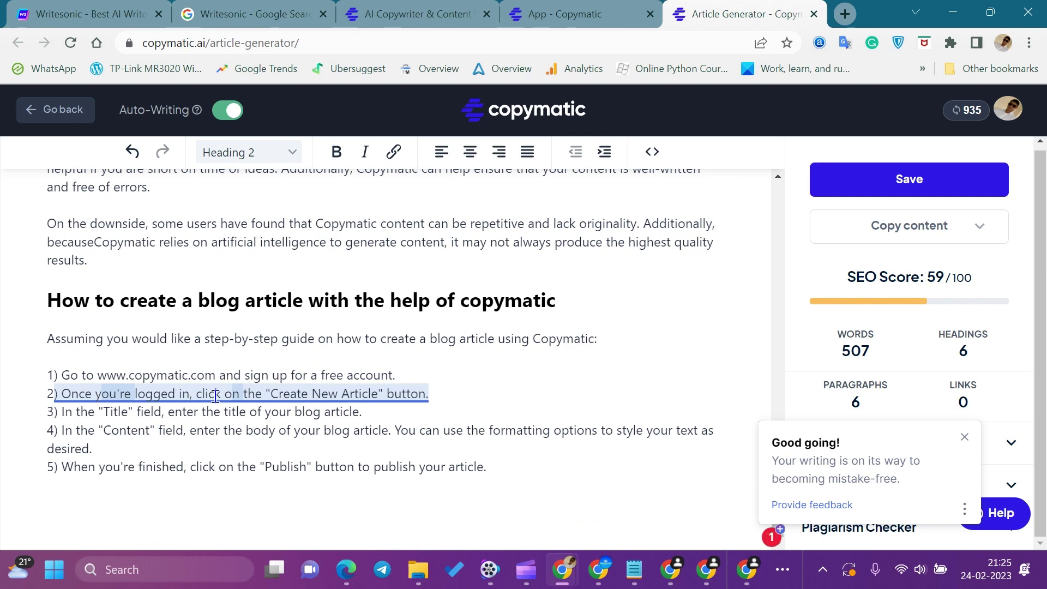
left_click(174, 390)
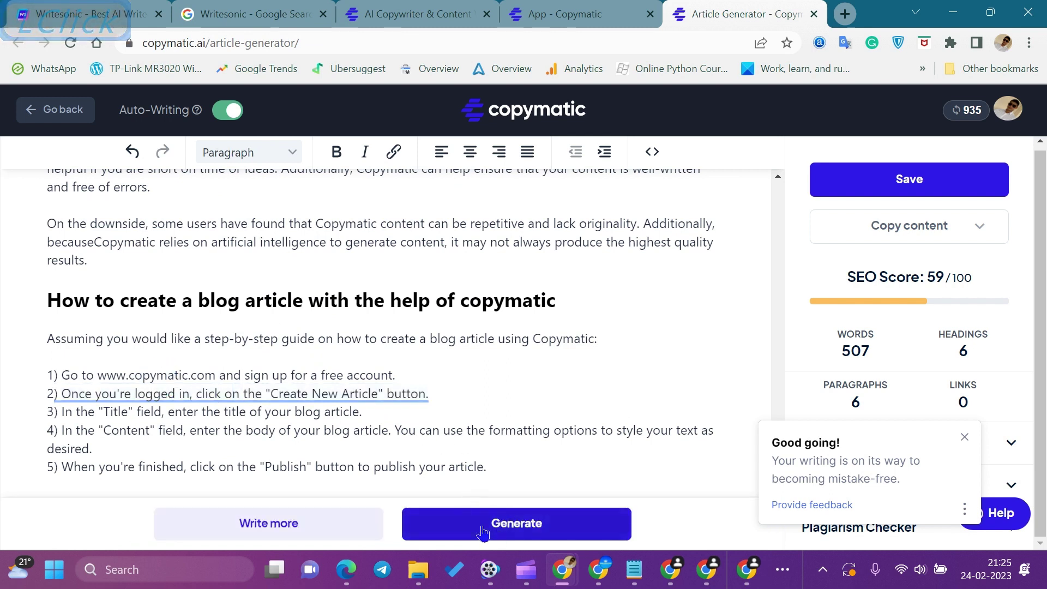
left_click(492, 407)
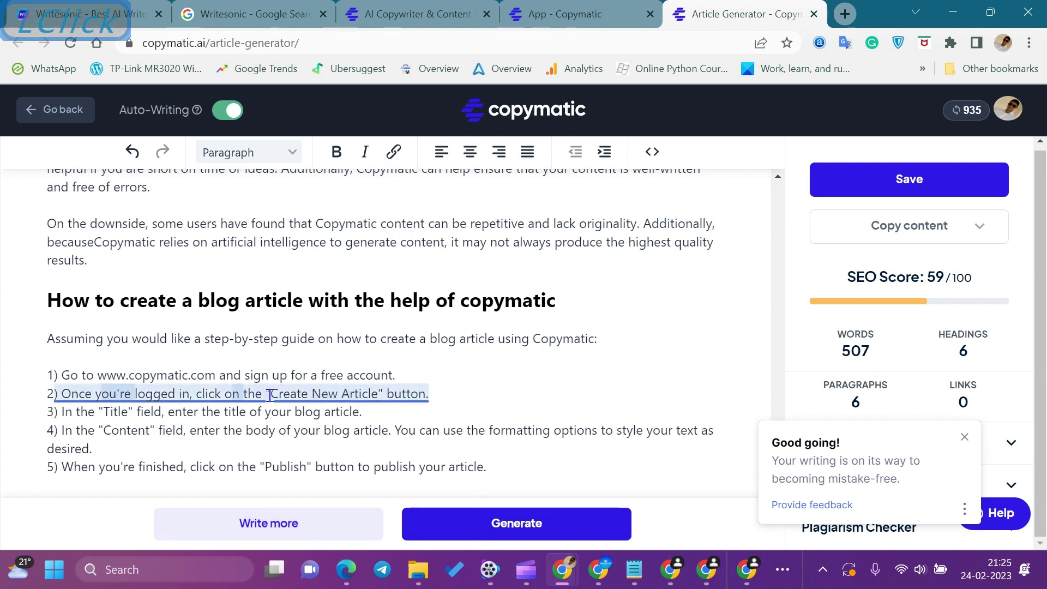
scroll("down", 3)
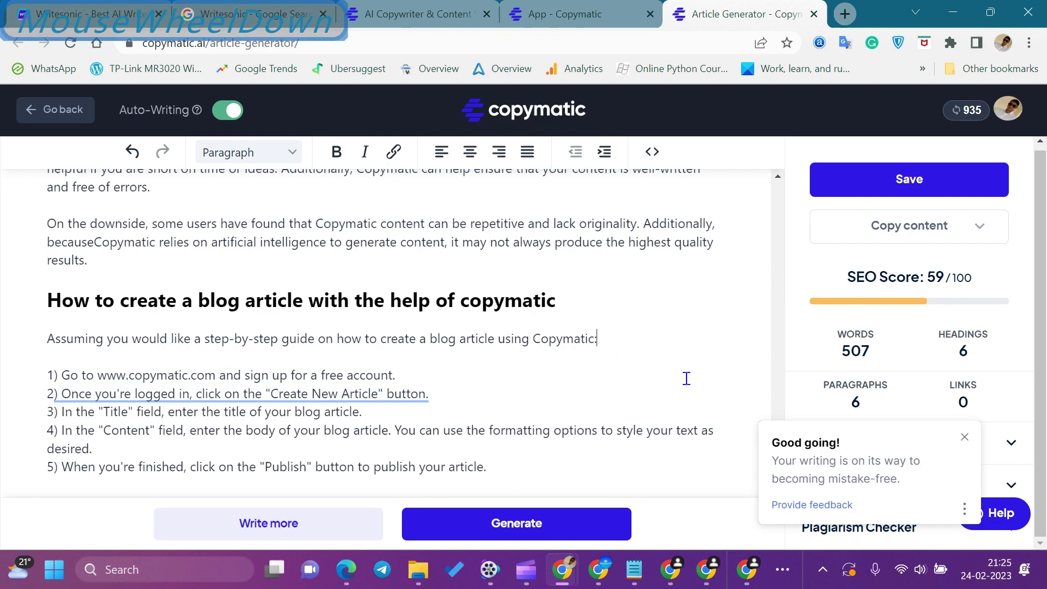
scroll("up", 3)
scroll("down", 3)
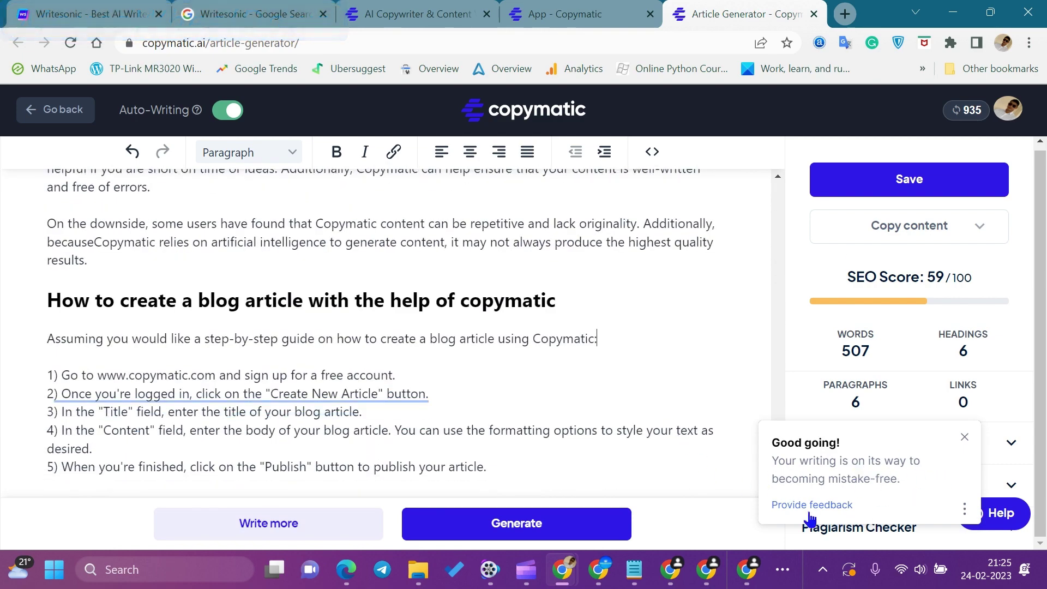
left_click(673, 351)
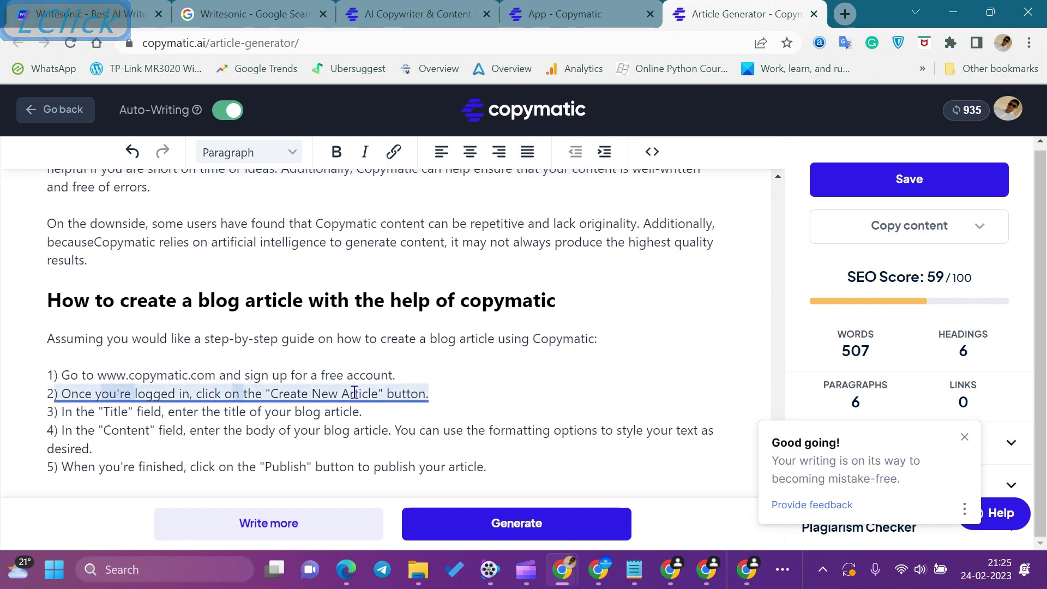
scroll("down", 3)
scroll("up", 3)
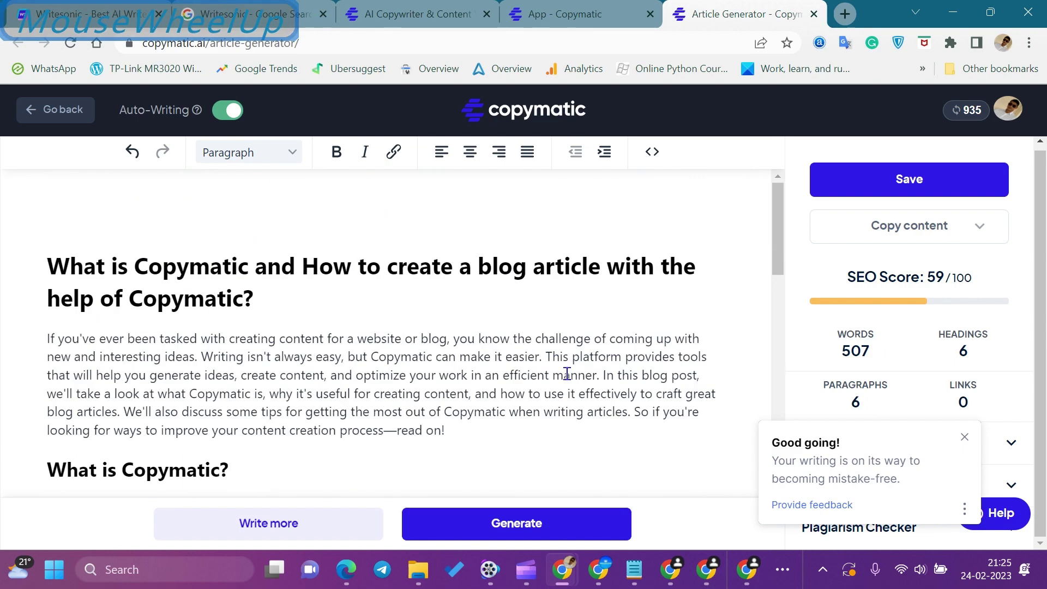
scroll("down", 3)
- Dismiss Grammarly's 'Good going!' writing feedback notice
left_click(971, 444)
scroll("up", 3)
scroll("down", 3)
scroll("up", 3)
scroll("down", 3)
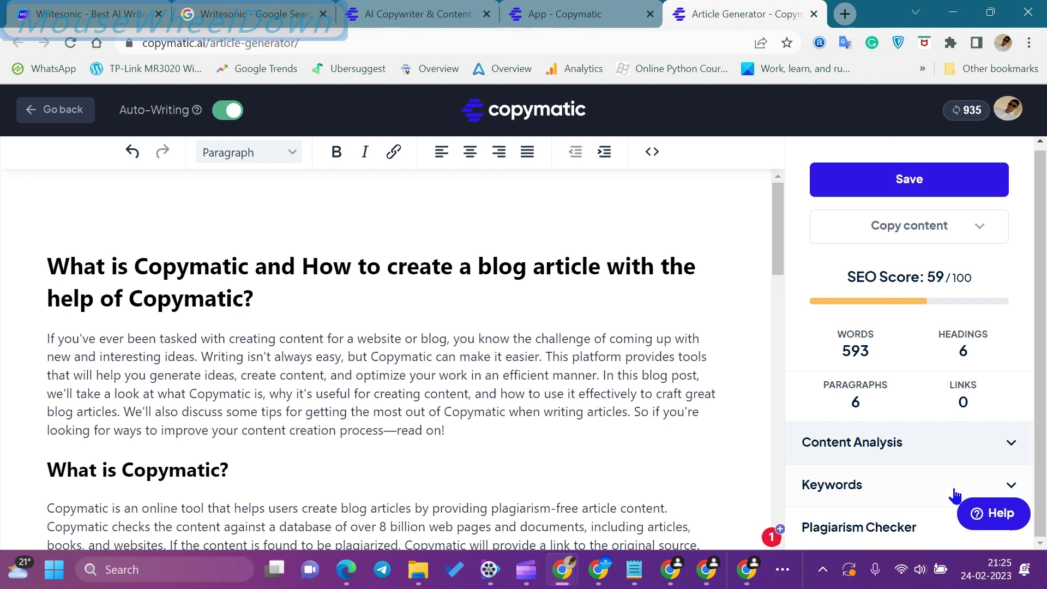
- Expand Content Analysis and the Keywords list: copymatic, blog, article, ai, artificial intelligence
left_click(1018, 452)
scroll("down", 3)
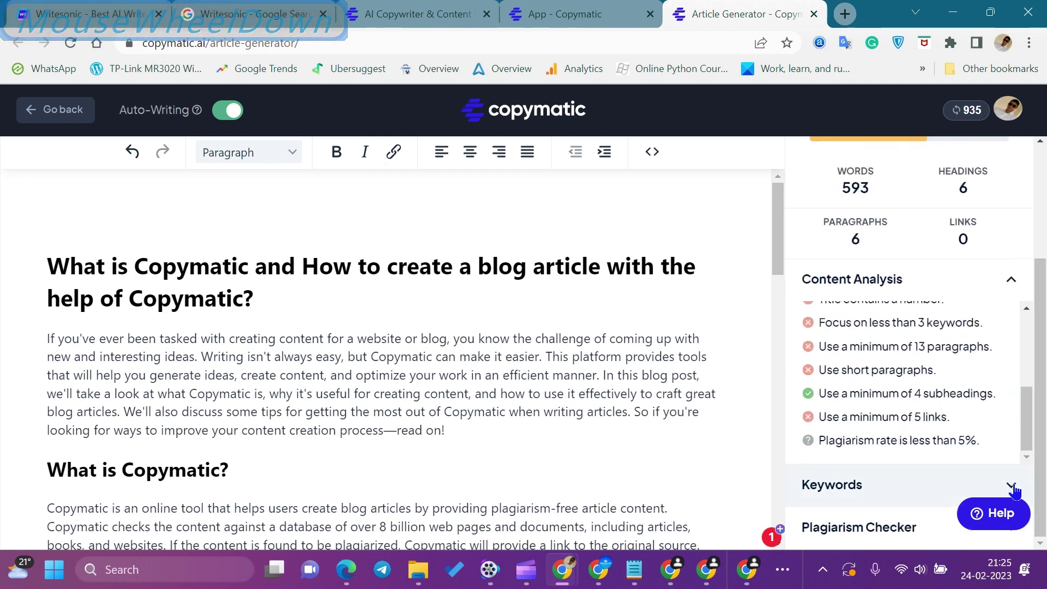
left_click(1018, 488)
scroll("down", 3)
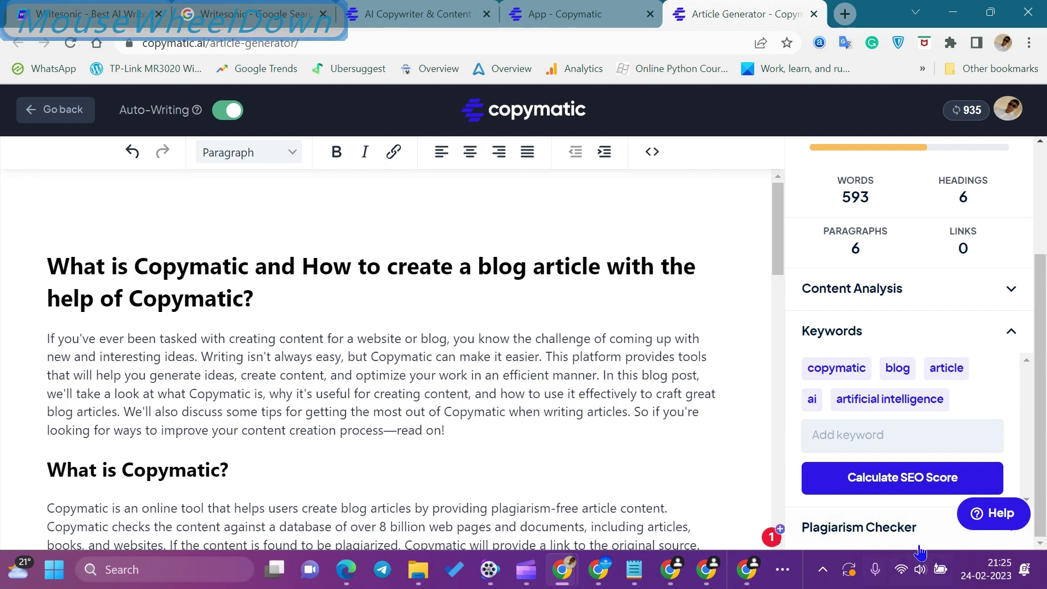